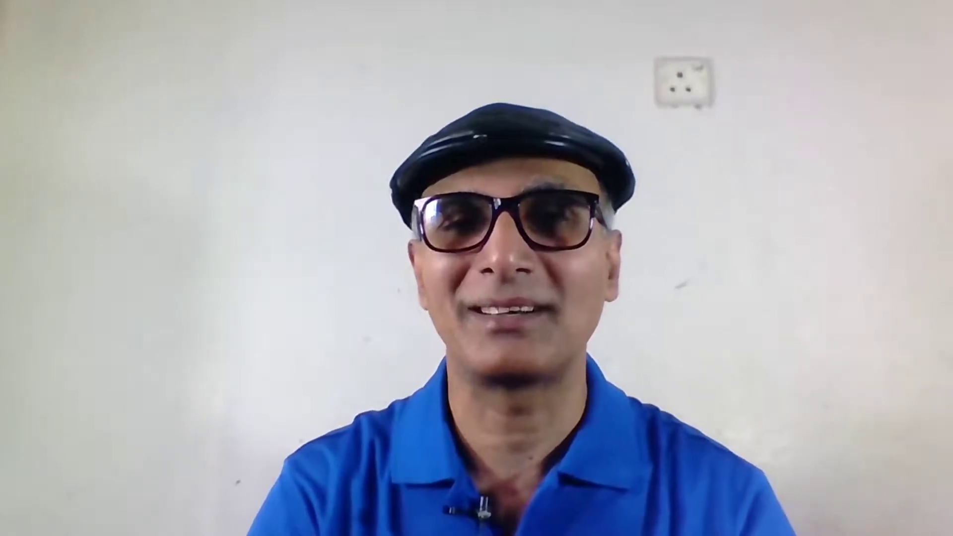
# Discard the stray 'z' entry, browse the Text function list without inserting one, and select C2.
pyautogui.press('z')
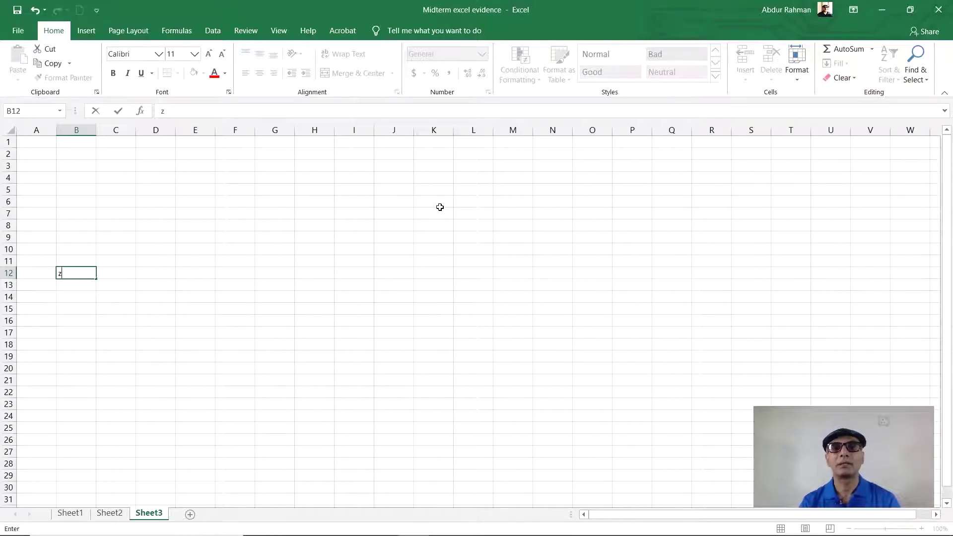
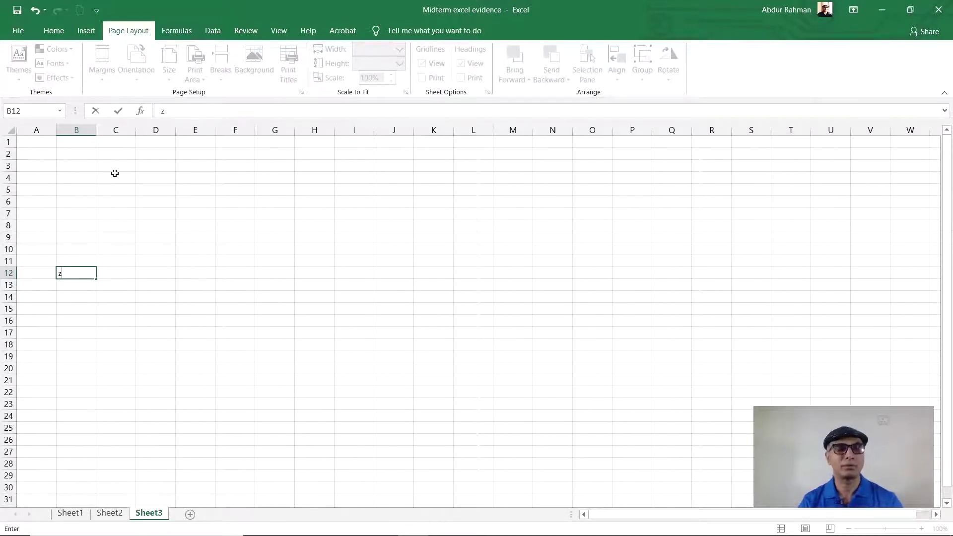
pyautogui.click(48, 145)
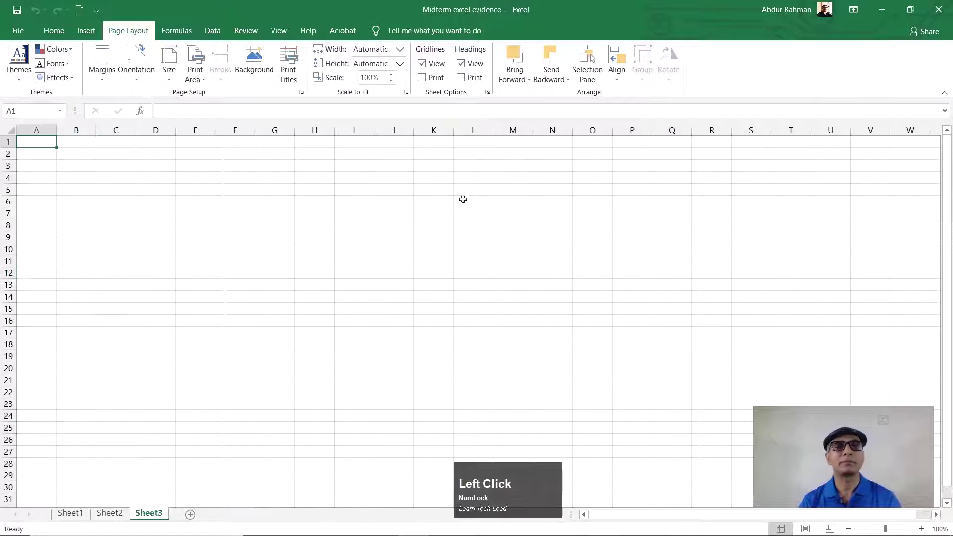
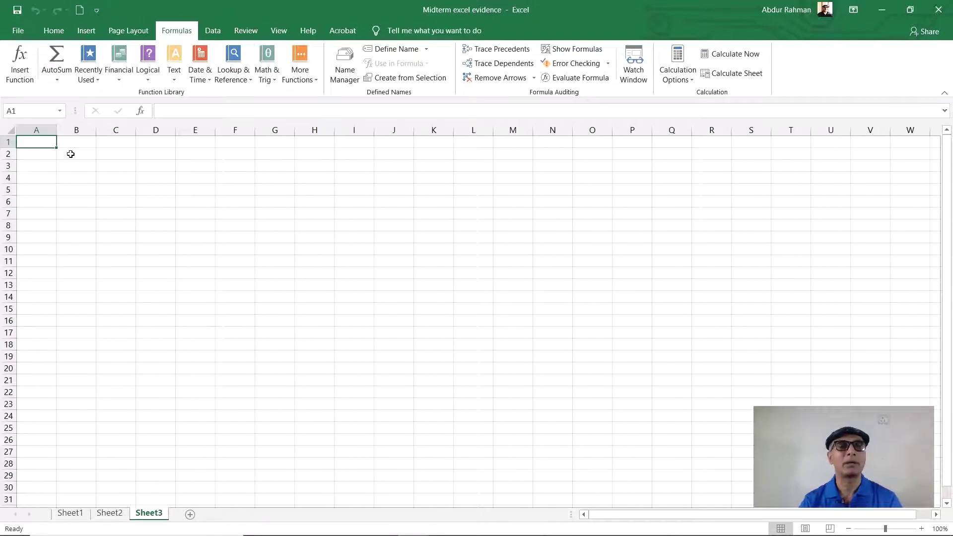
pyautogui.click(71, 155)
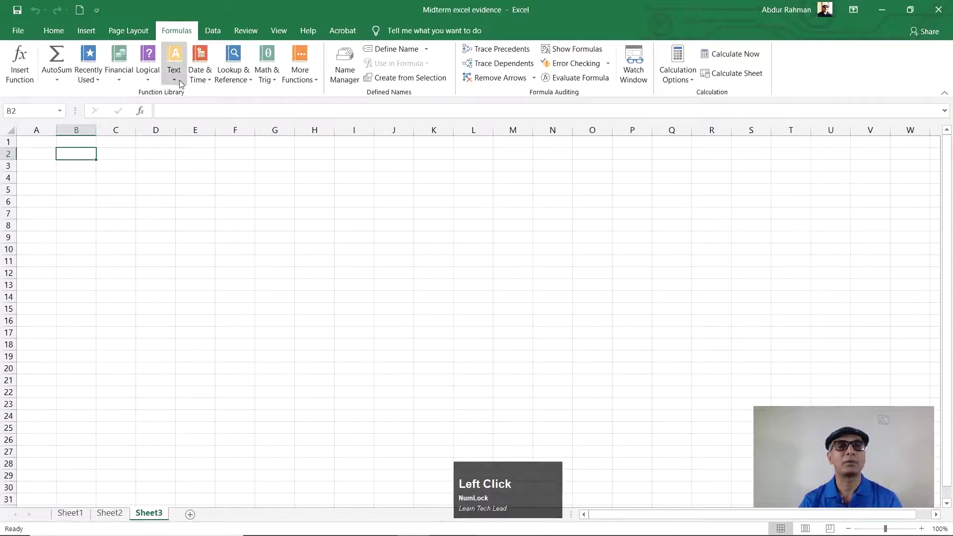
pyautogui.click(180, 82)
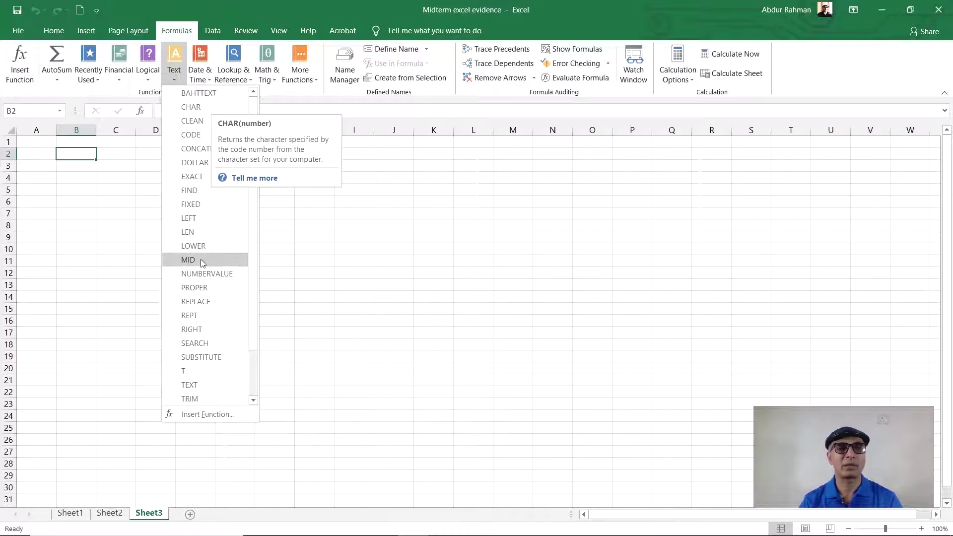
pyautogui.click(317, 231)
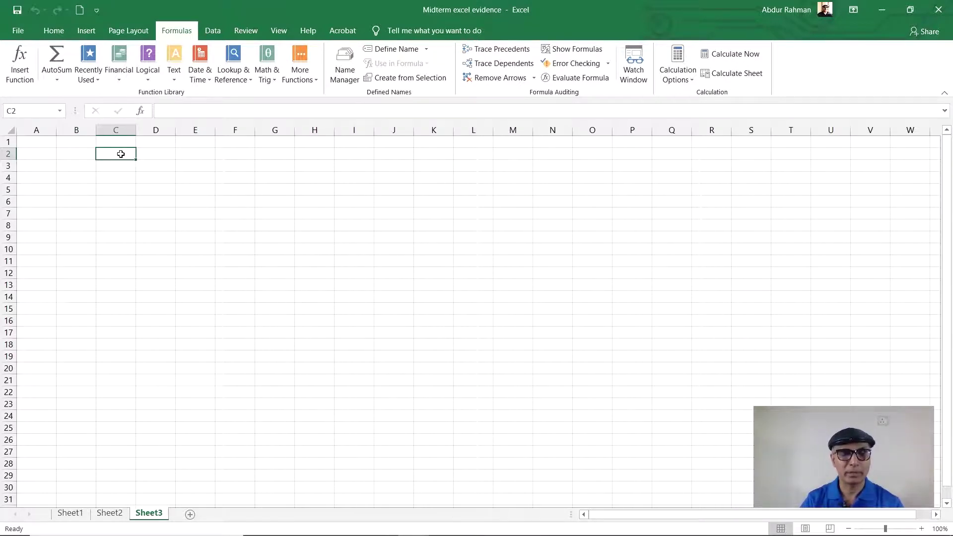
# Undo to restore the sheet's earlier contents and select cell E9.
pyautogui.press('a')
pyautogui.press('z')
pyautogui.click(304, 328)
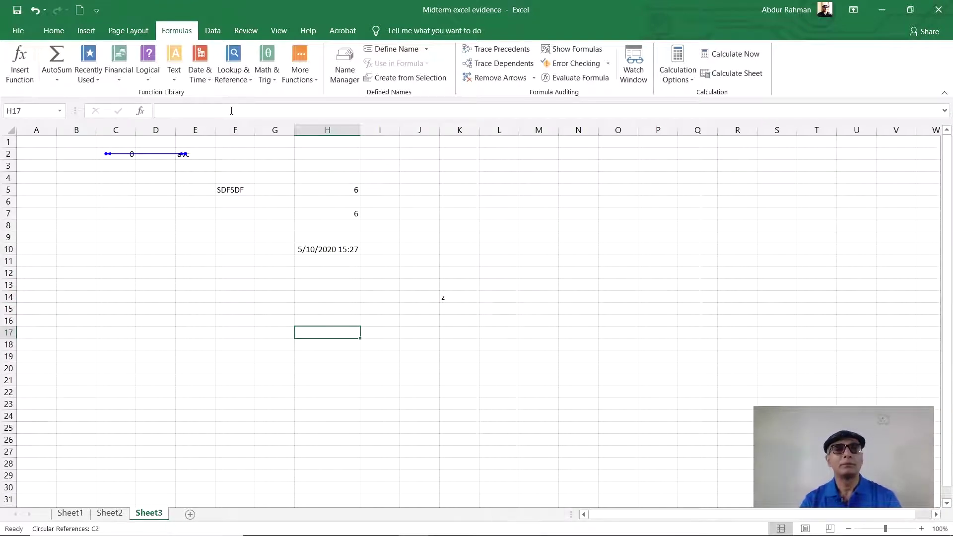
pyautogui.click(276, 84)
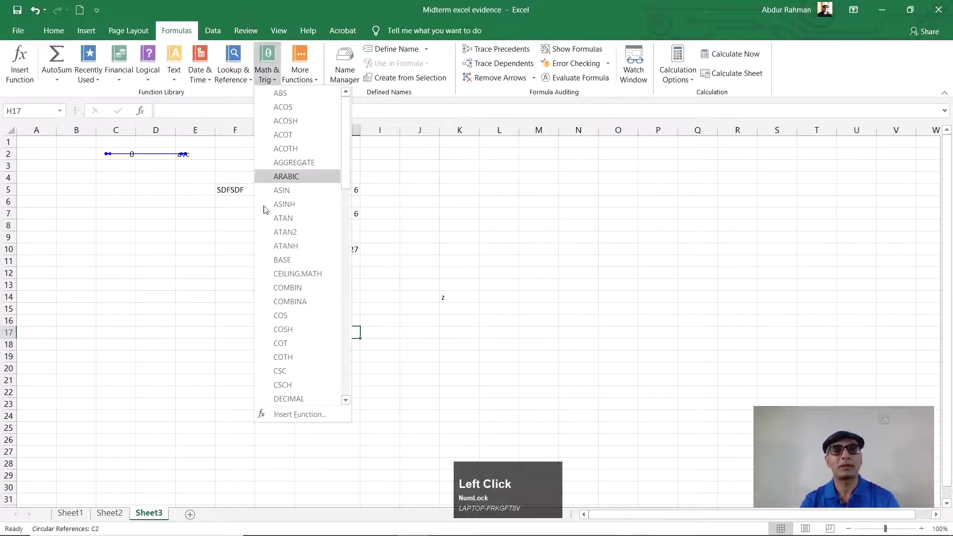
pyautogui.click(178, 244)
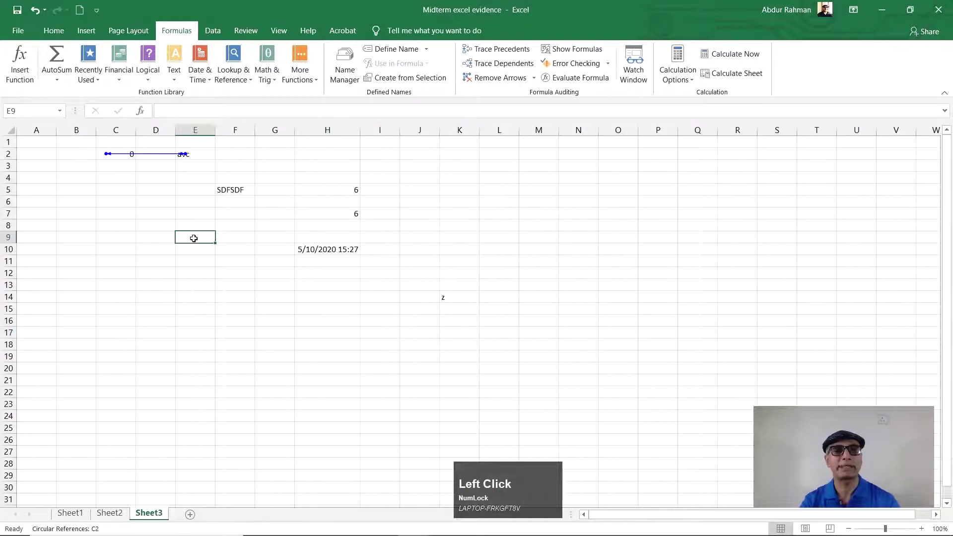
# Insert COS(30) from Math & Trig into E9, giving 0.154251.
pyautogui.click(281, 81)
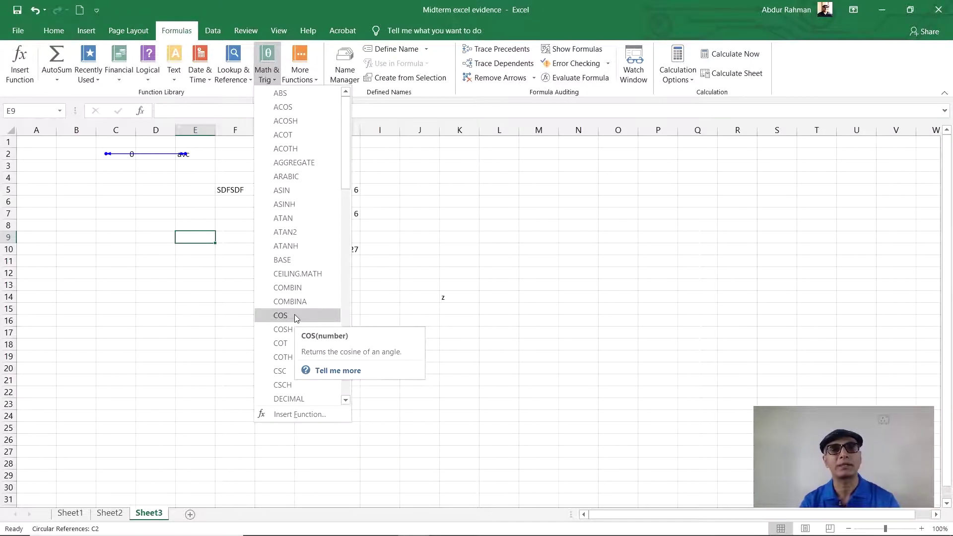
pyautogui.click(297, 317)
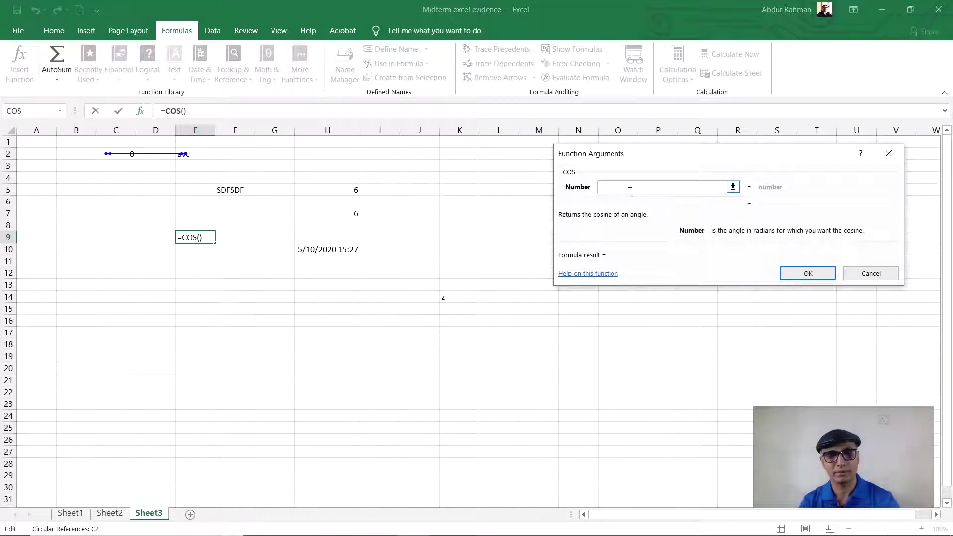
pyautogui.press('3')
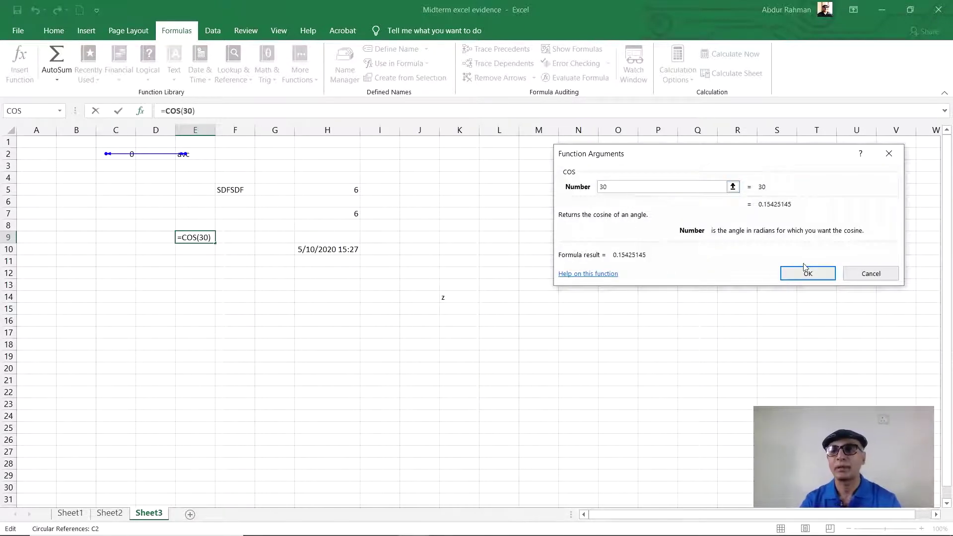
pyautogui.click(804, 284)
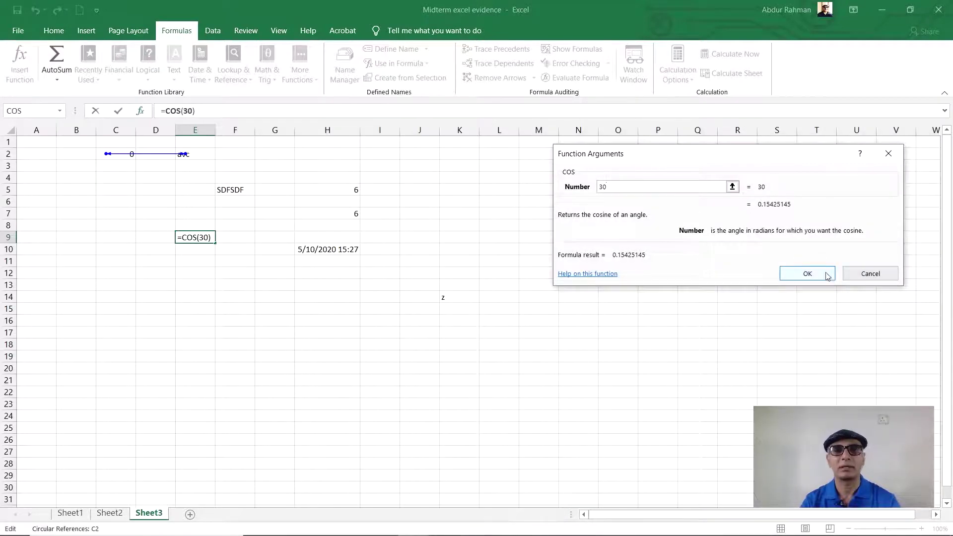
pyautogui.click(823, 274)
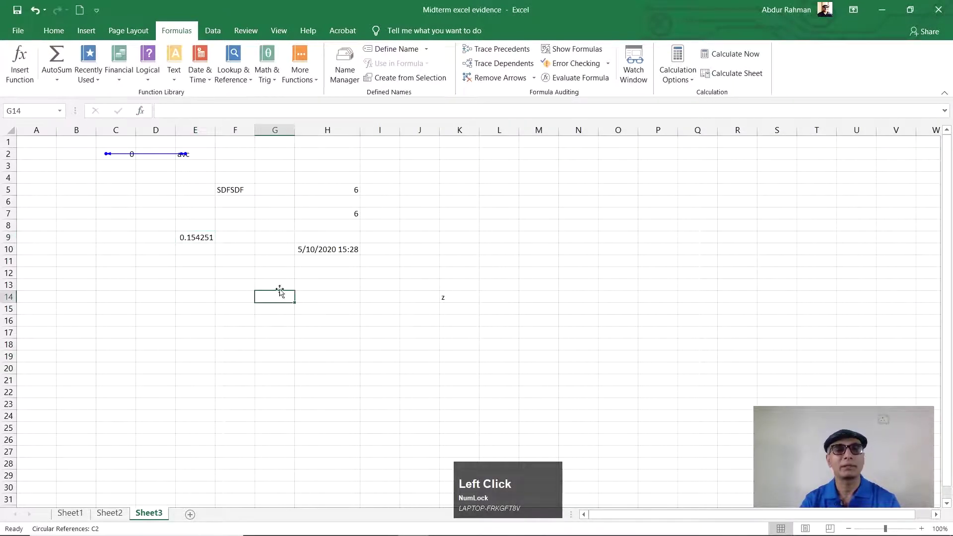
# Enter =ABS(6.89) in K4, -67 in K6, and ABS(K6) showing 67 in M6.
pyautogui.click(281, 79)
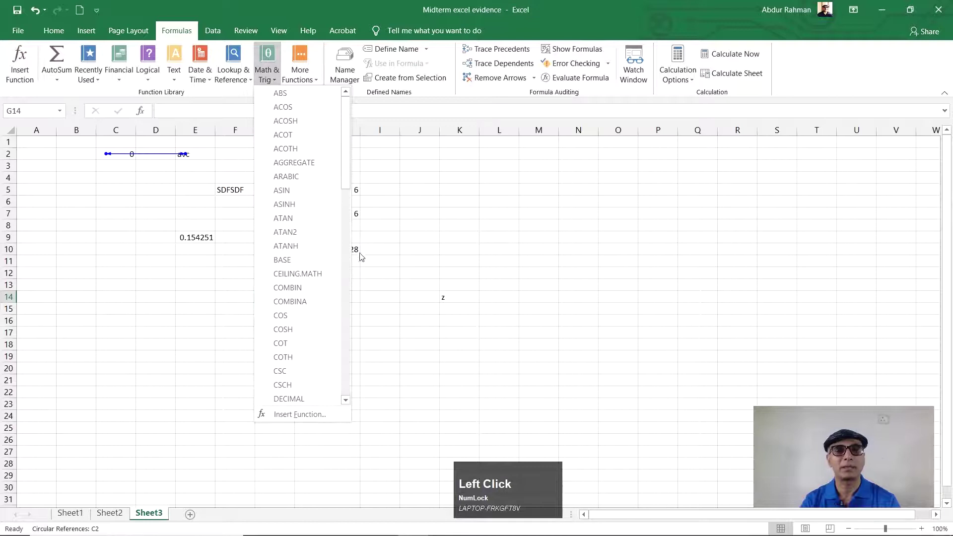
pyautogui.click(350, 254)
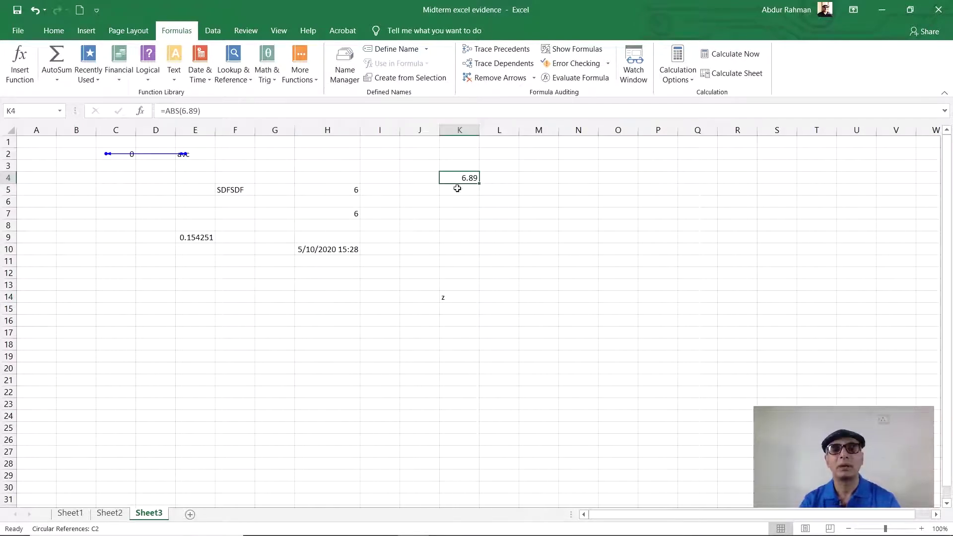
pyautogui.click(459, 198)
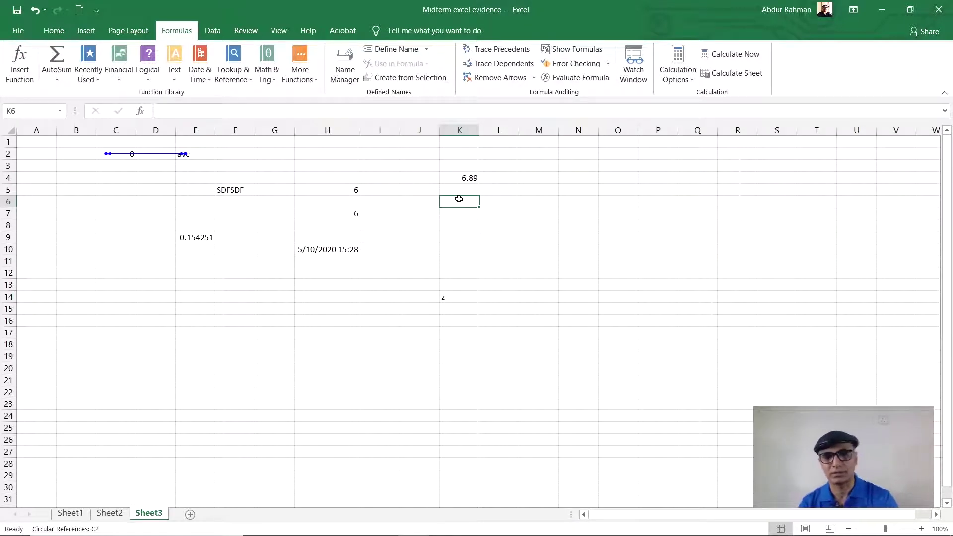
pyautogui.press('-')
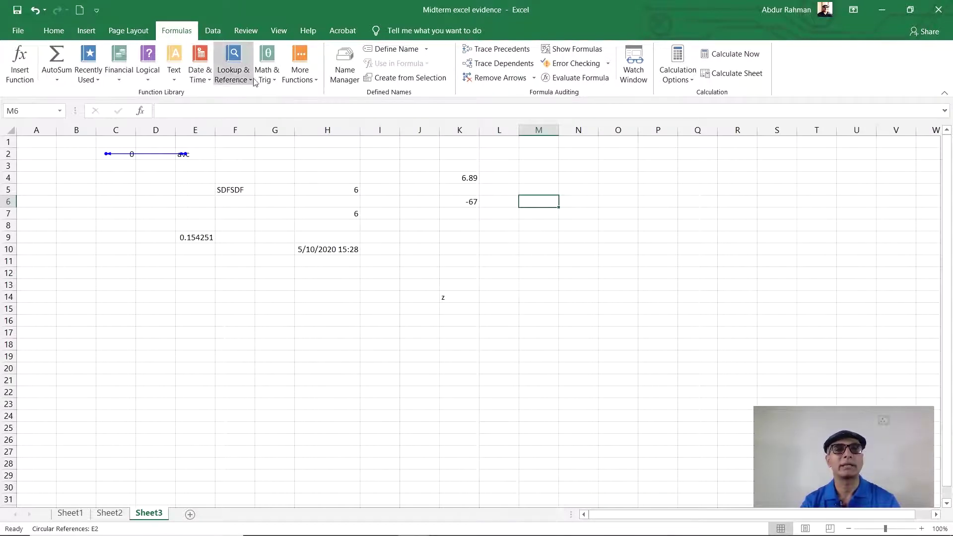
pyautogui.click(275, 76)
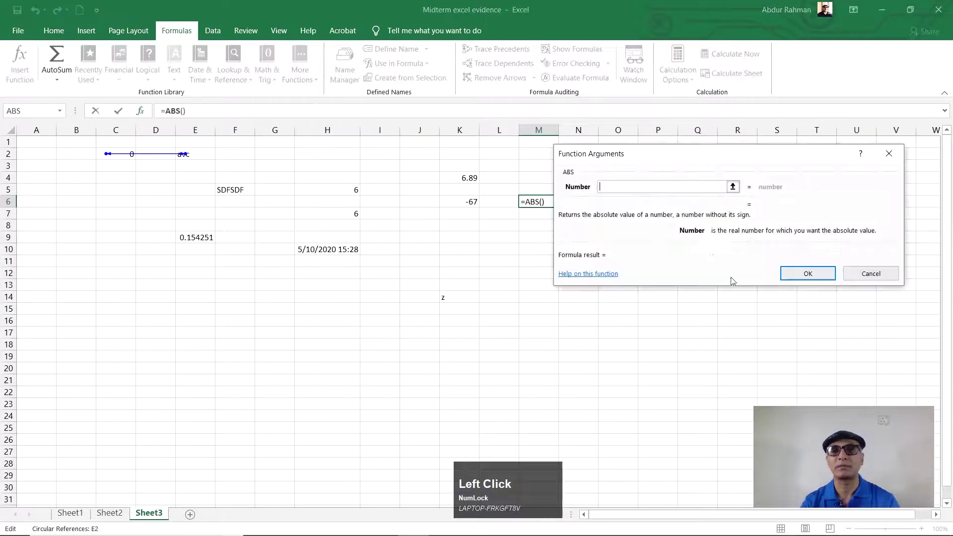
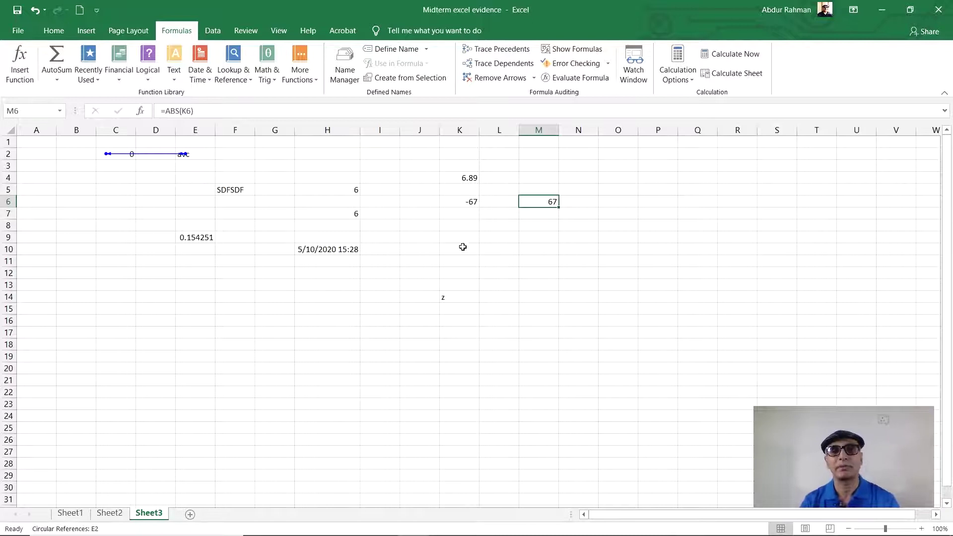
pyautogui.click(458, 240)
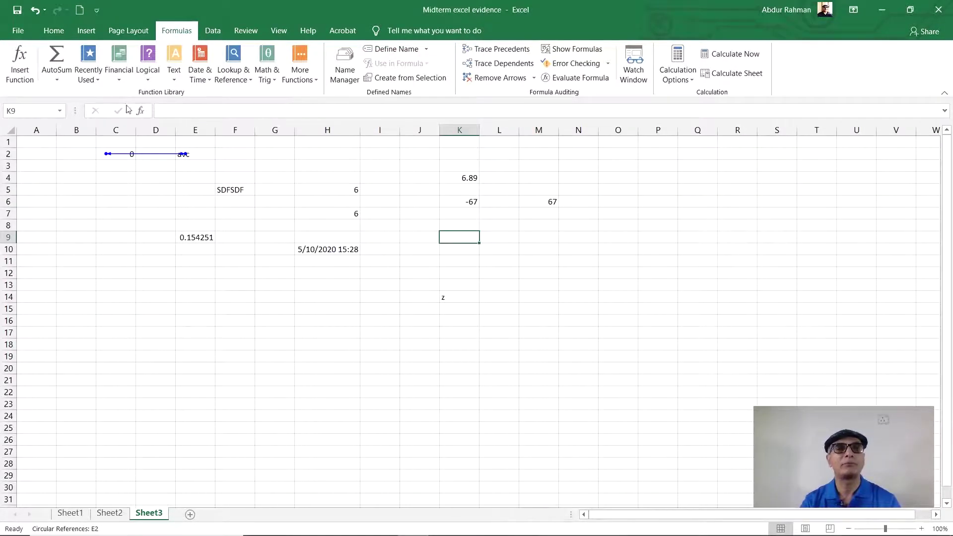
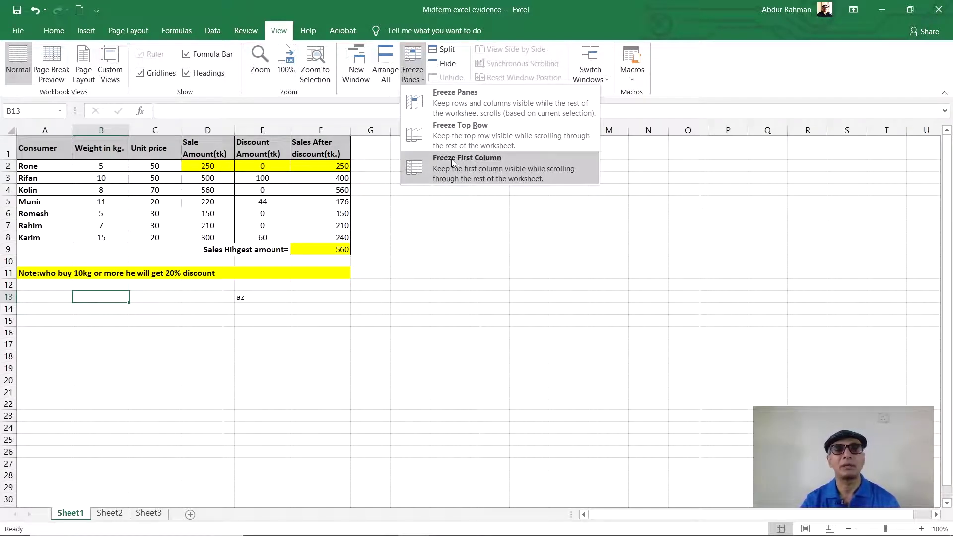
# Freeze panes so the header row and Consumer column stay fixed while scrolling down and back.
pyautogui.click(368, 150)
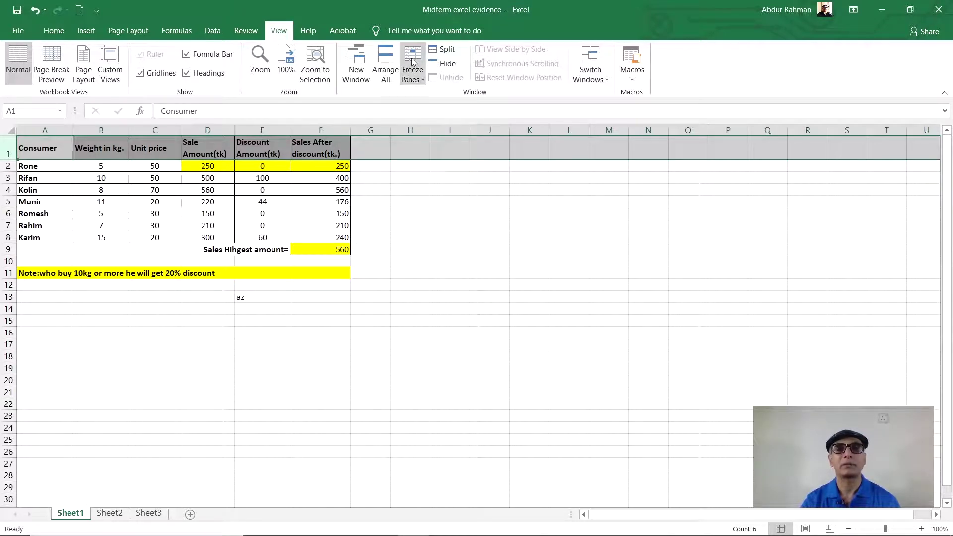
pyautogui.click(414, 60)
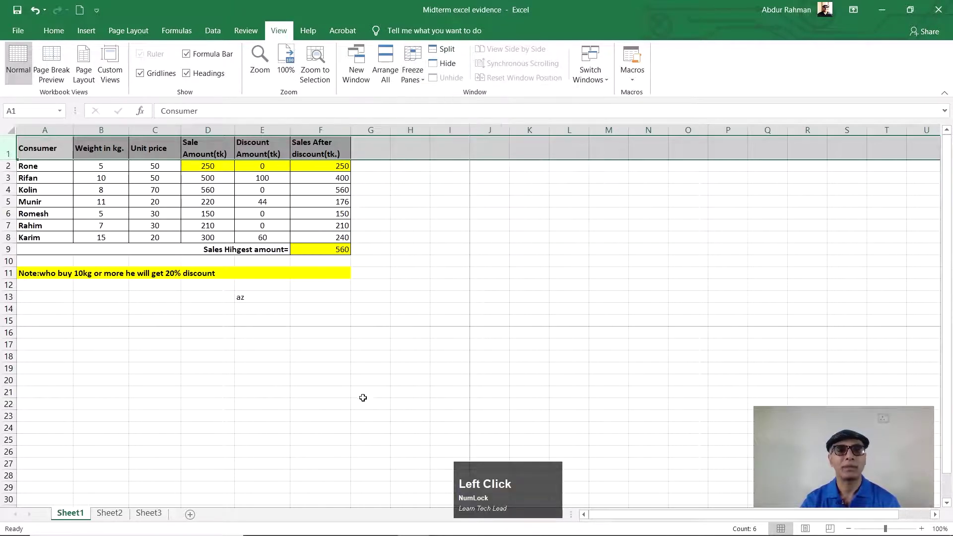
pyautogui.scroll(-3)
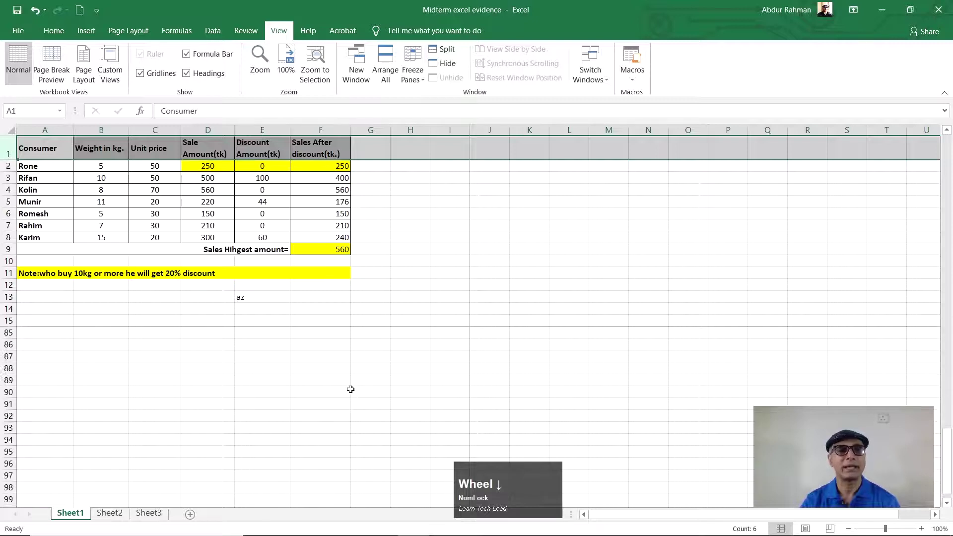
pyautogui.scroll(-3)
pyautogui.scroll(-3)
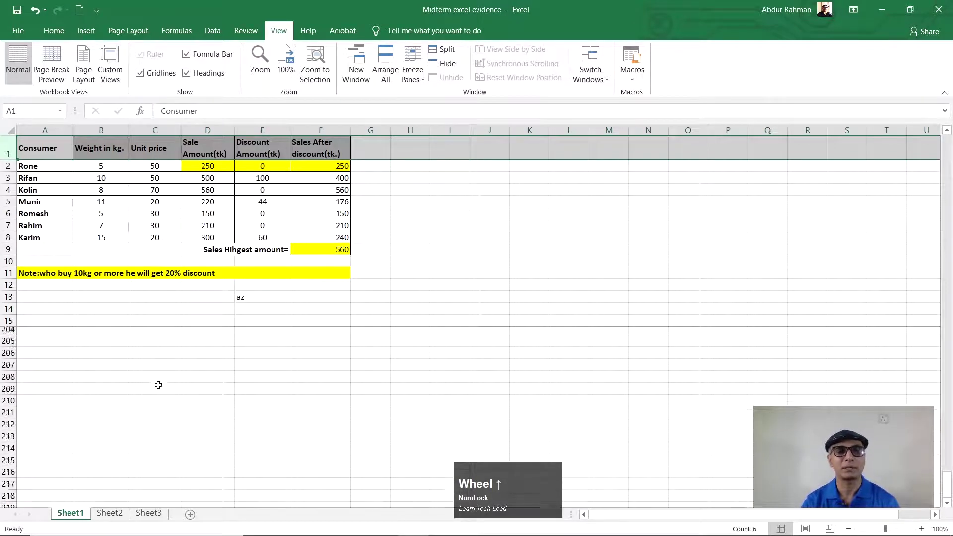
pyautogui.scroll(3)
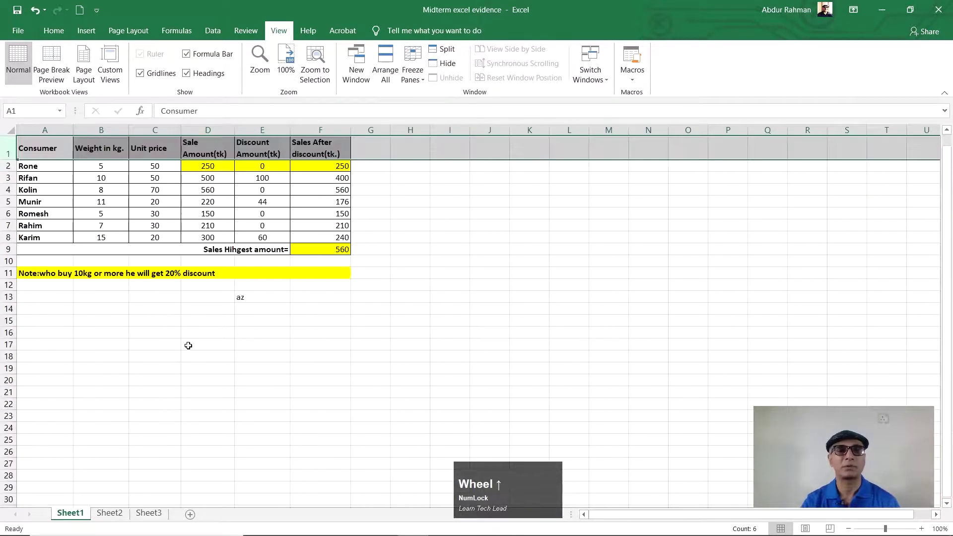
# Freeze the first column and scroll right and back to check column A stays put.
pyautogui.click(424, 80)
pyautogui.click(498, 164)
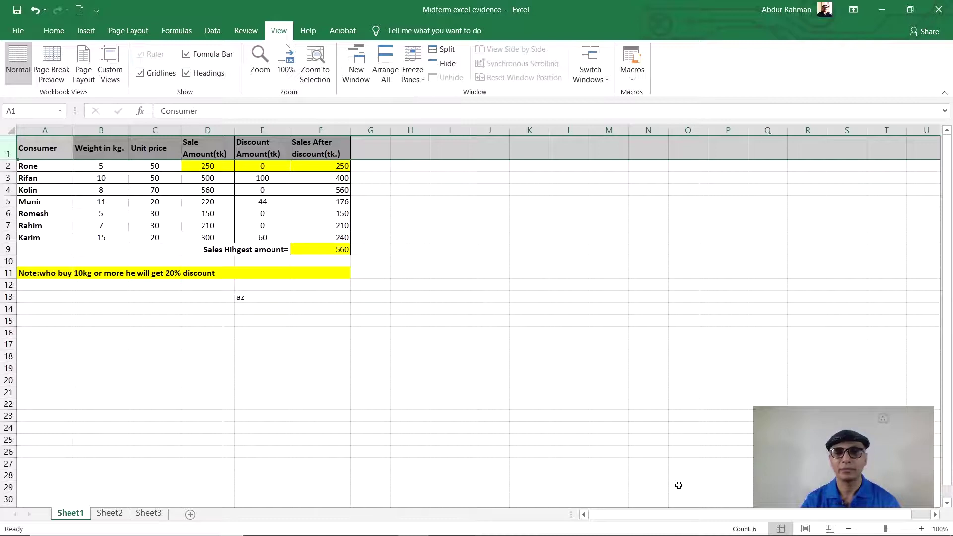
pyautogui.click(939, 516)
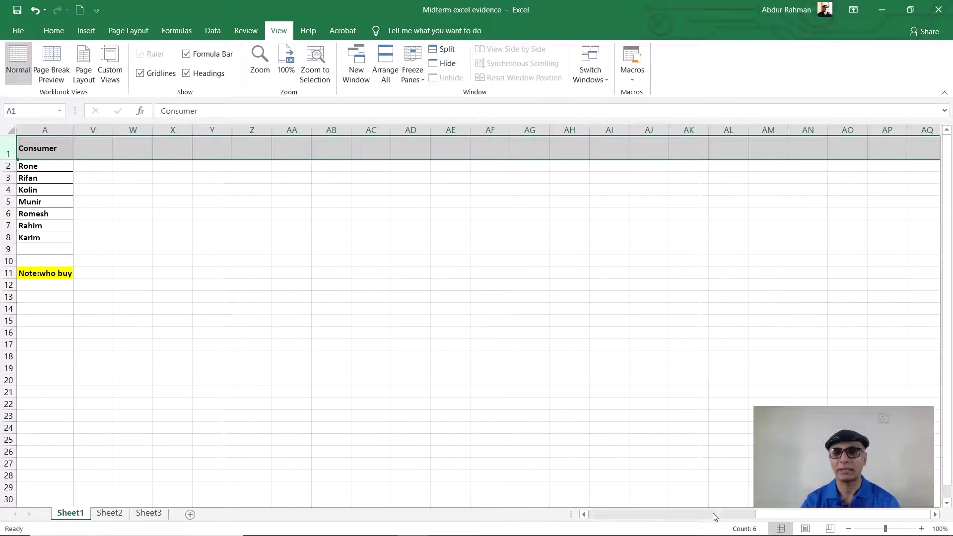
pyautogui.click(584, 518)
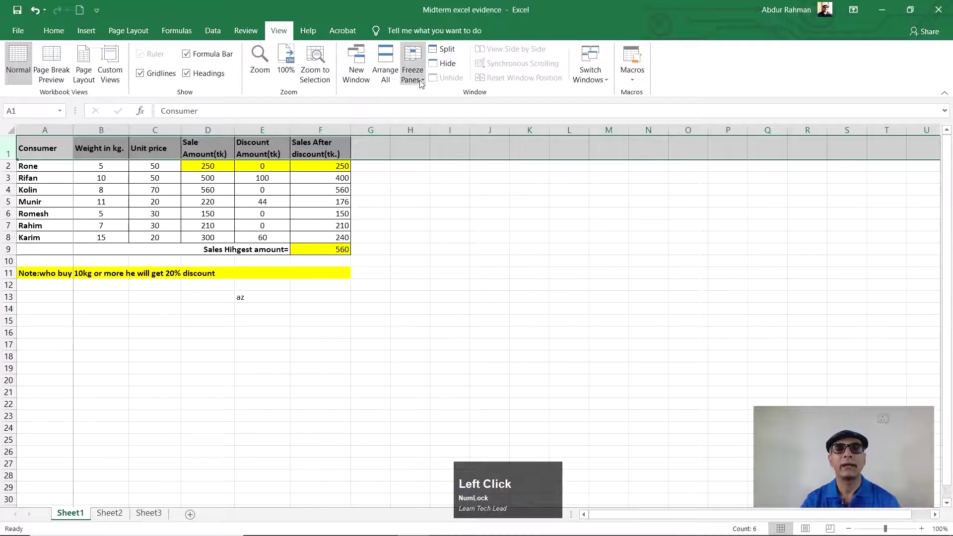
# Freeze the top row, scroll to confirm the header stays fixed, and reopen Freeze Panes to unfreeze.
pyautogui.click(426, 94)
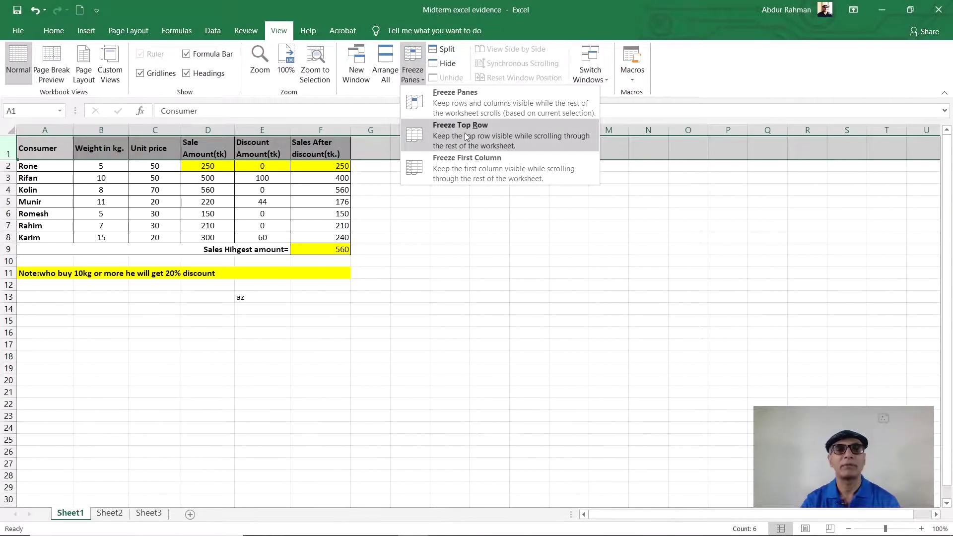
pyautogui.click(467, 135)
pyautogui.scroll(-3)
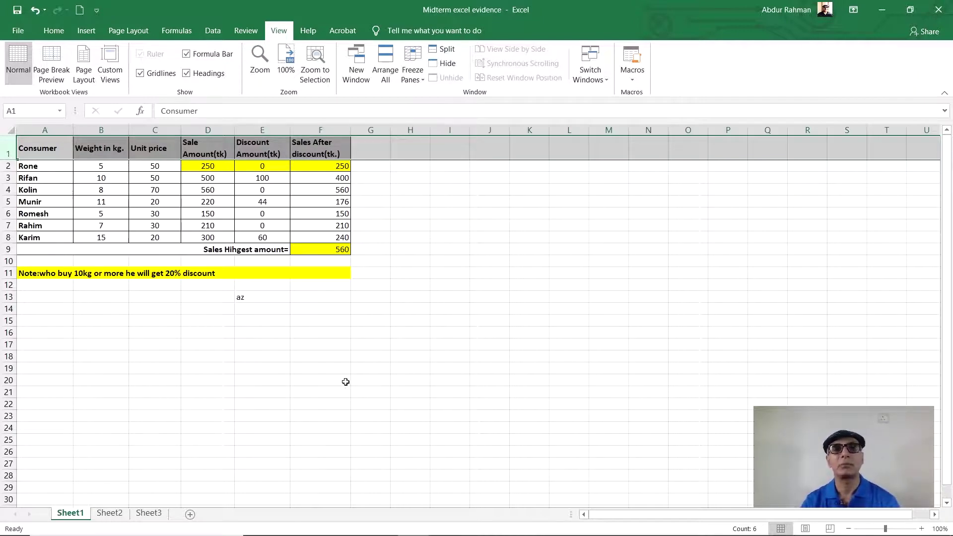
pyautogui.click(424, 82)
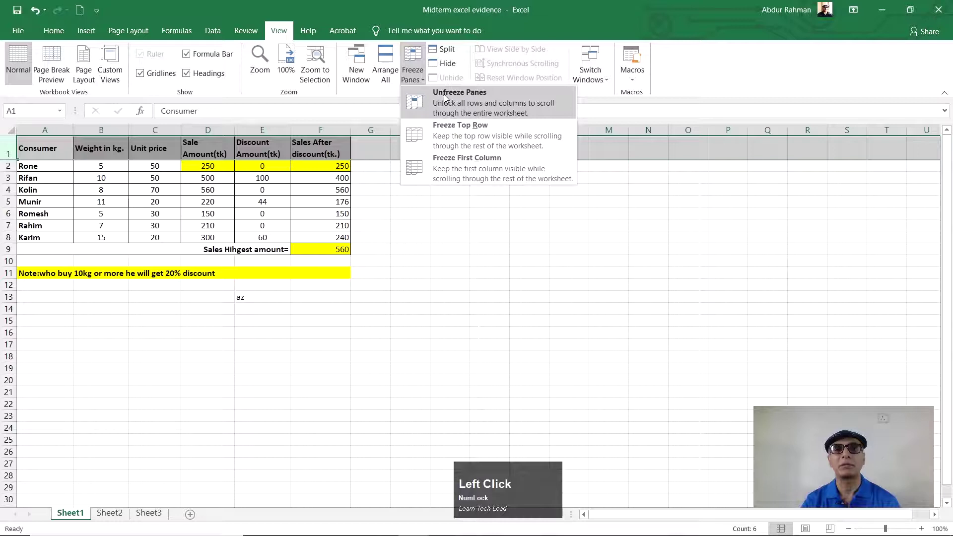
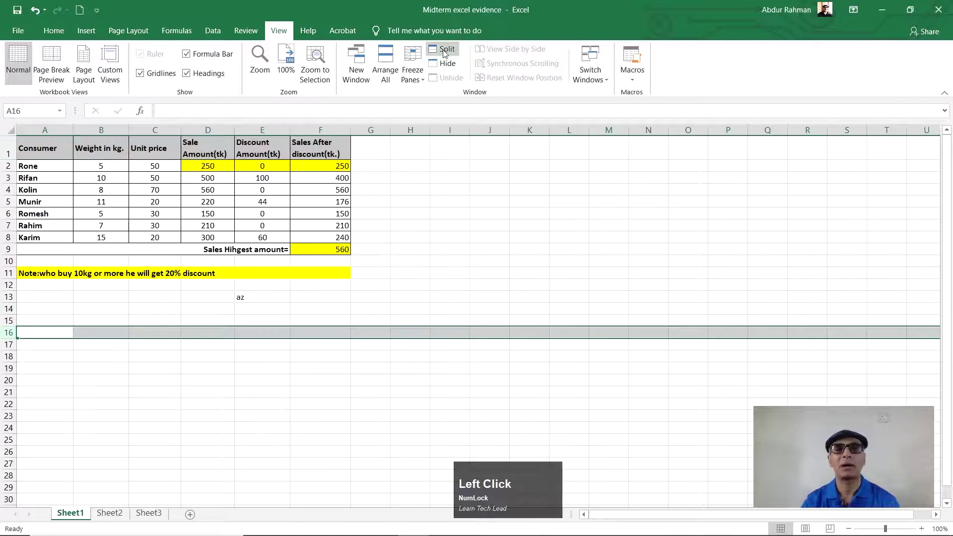
pyautogui.click(449, 49)
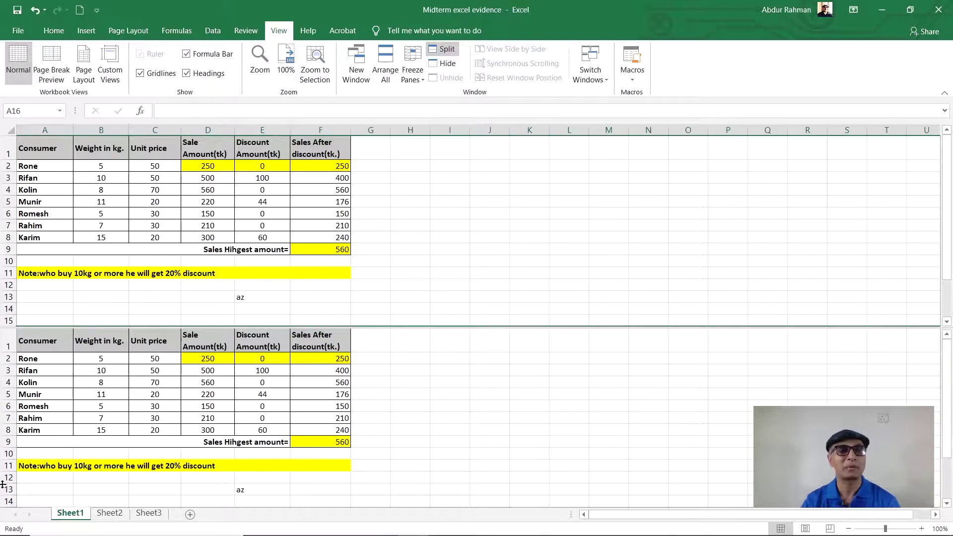
pyautogui.scroll(-3)
pyautogui.scroll(3)
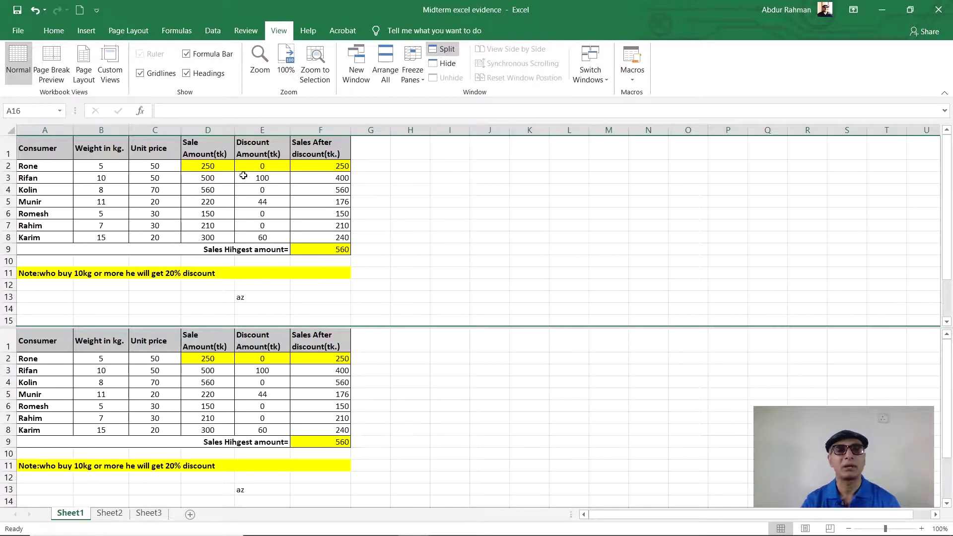
pyautogui.click(457, 52)
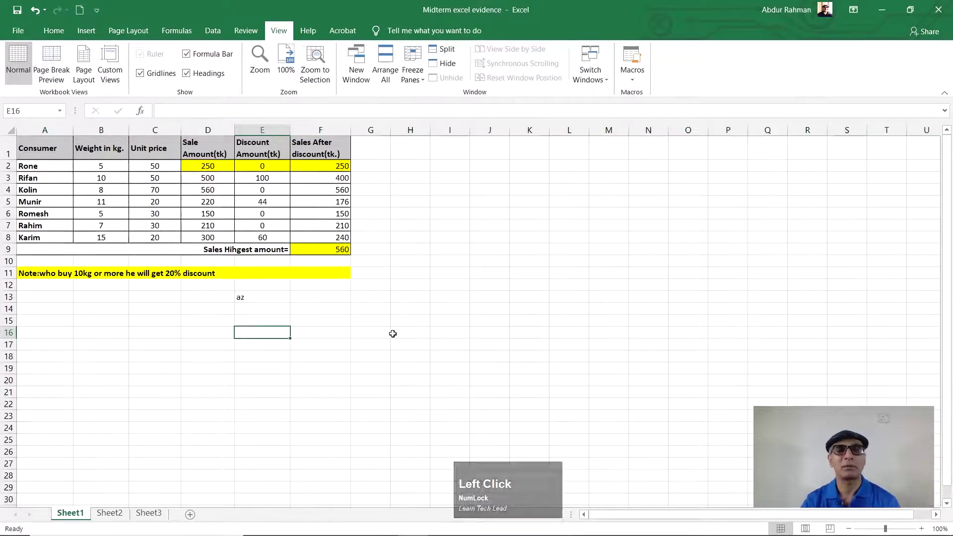
pyautogui.click(394, 334)
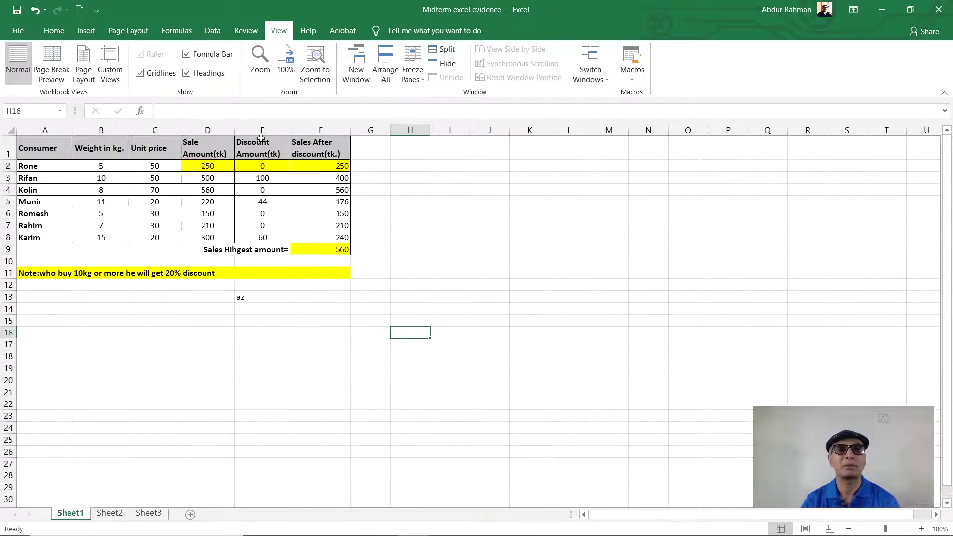
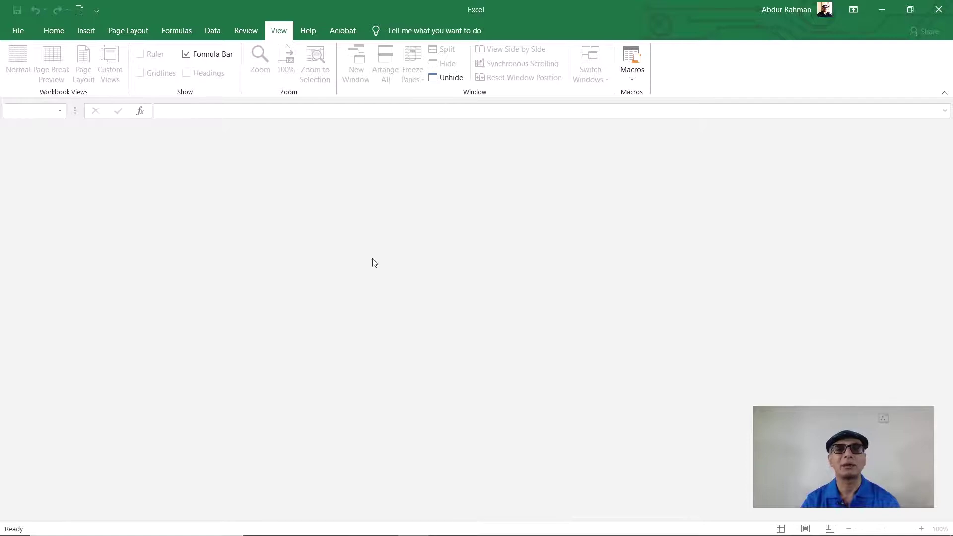
pyautogui.click(444, 83)
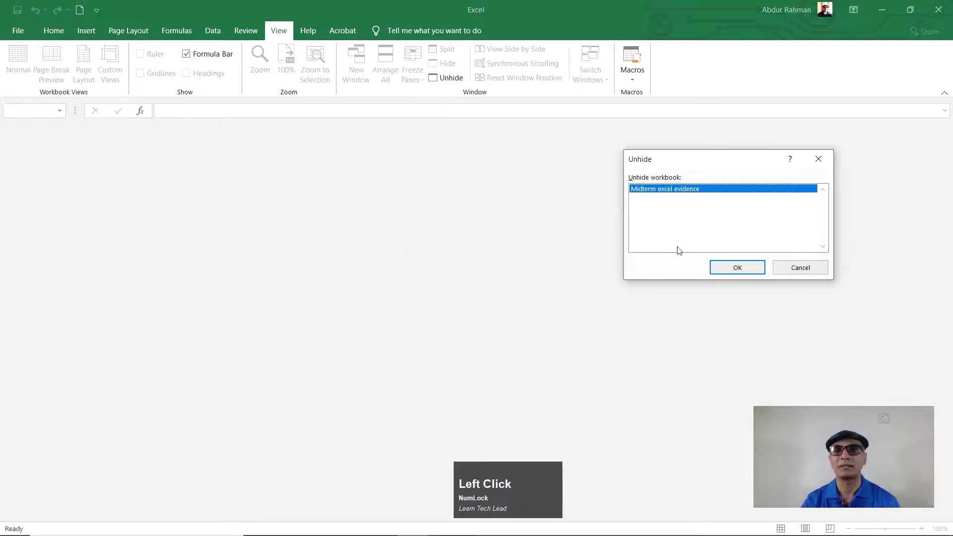
pyautogui.click(739, 272)
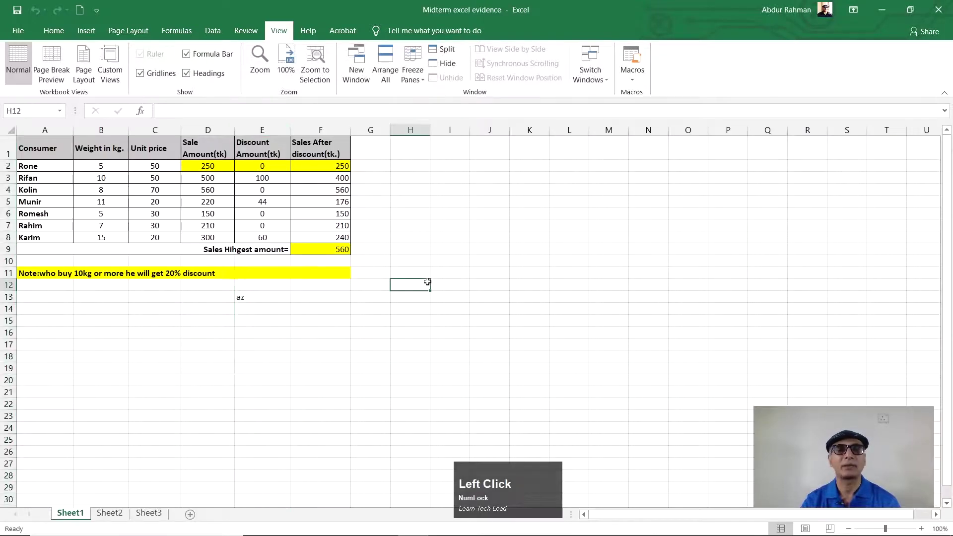
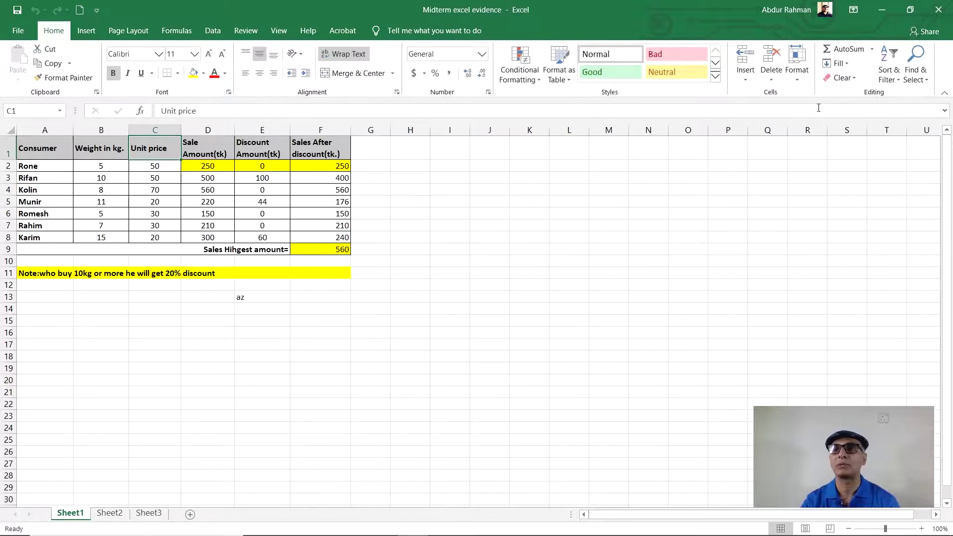
# Hide the Unit price column via Home > Format > Hide & Unhide > Hide Columns.
pyautogui.click(801, 83)
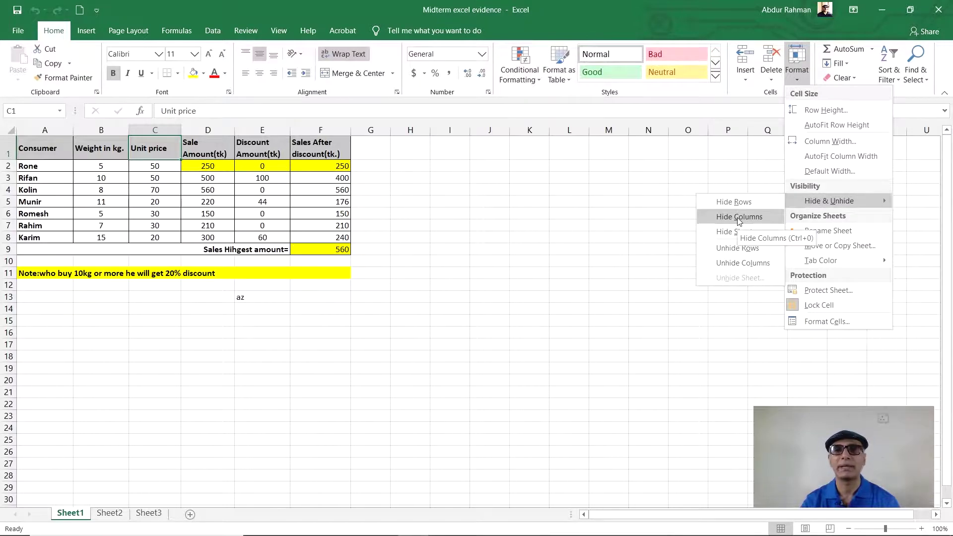
pyautogui.click(740, 220)
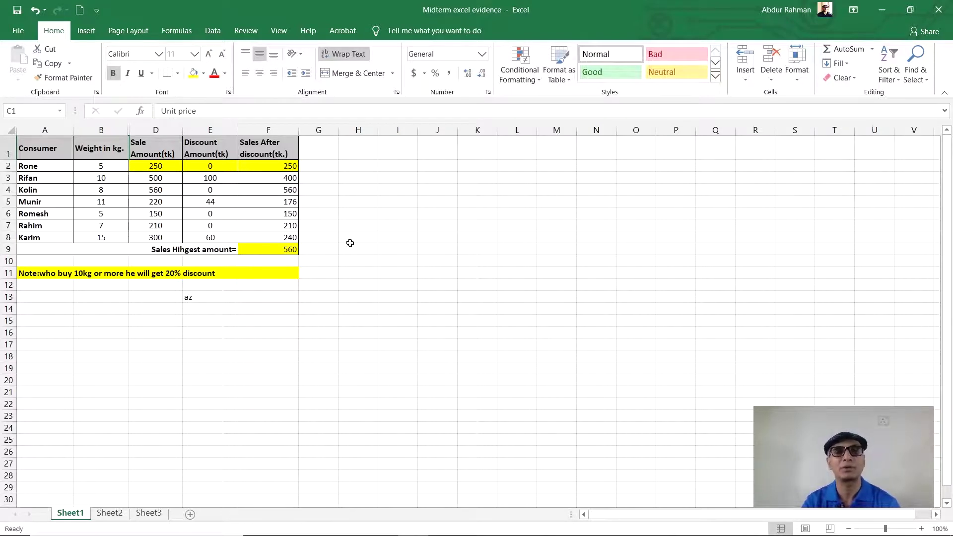
# Switch to the Help tab and open Excel's Help pane with F1.
pyautogui.click(310, 38)
pyautogui.click(372, 212)
pyautogui.press('F1')
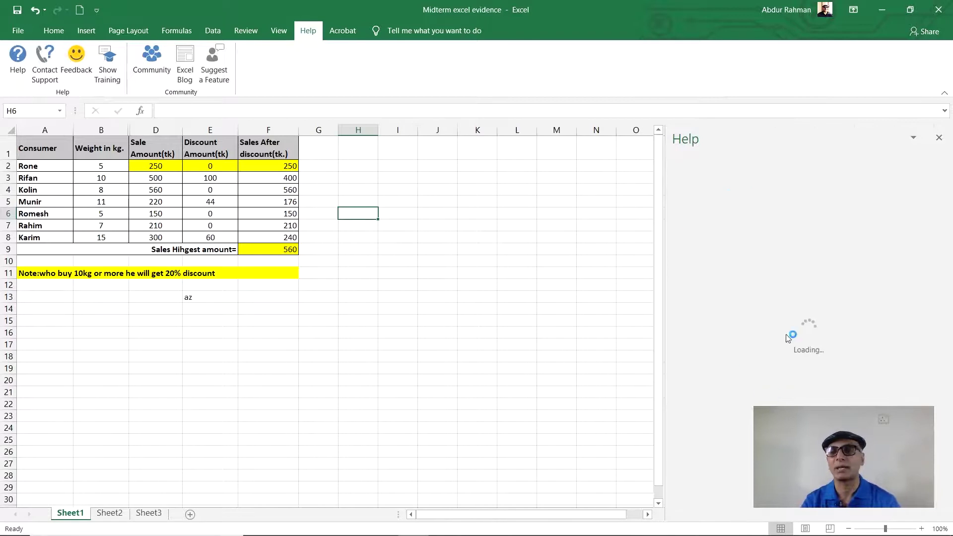